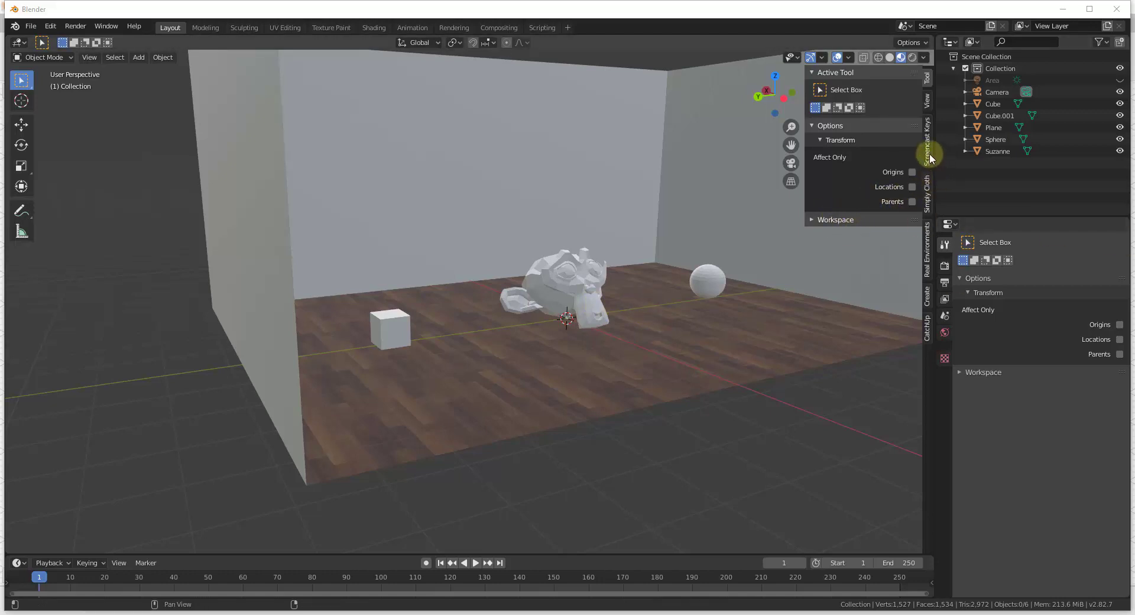
# Hide the sidebar and orbit around the room to look over the cube, sphere and monkey.
pyautogui.press('n')
pyautogui.middleClick(695, 275)
pyautogui.middleClick(676, 299)
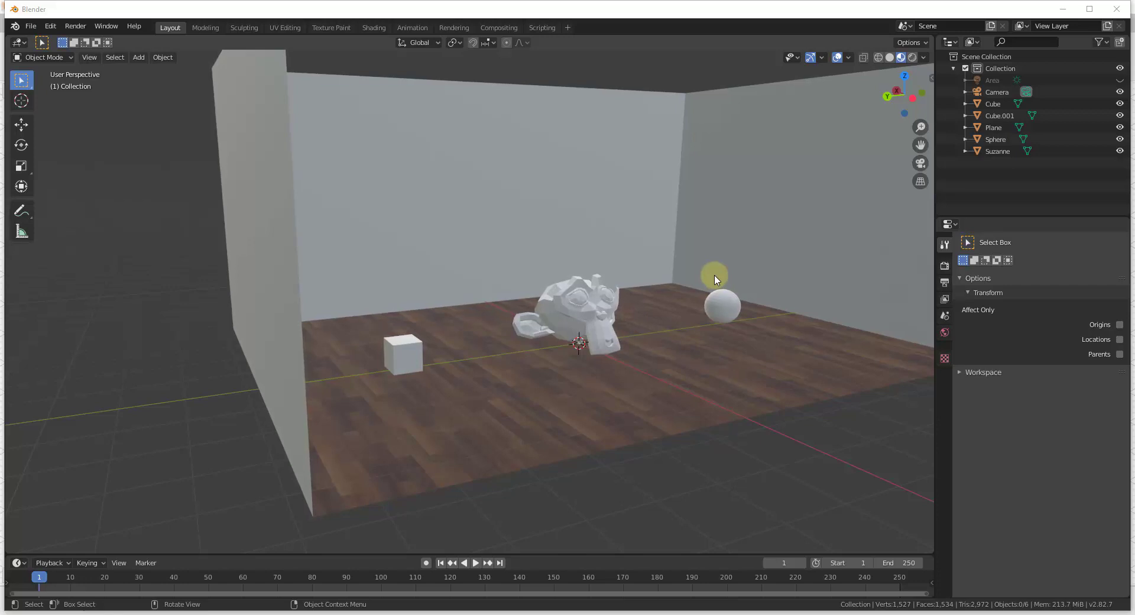
pyautogui.middleClick(692, 320)
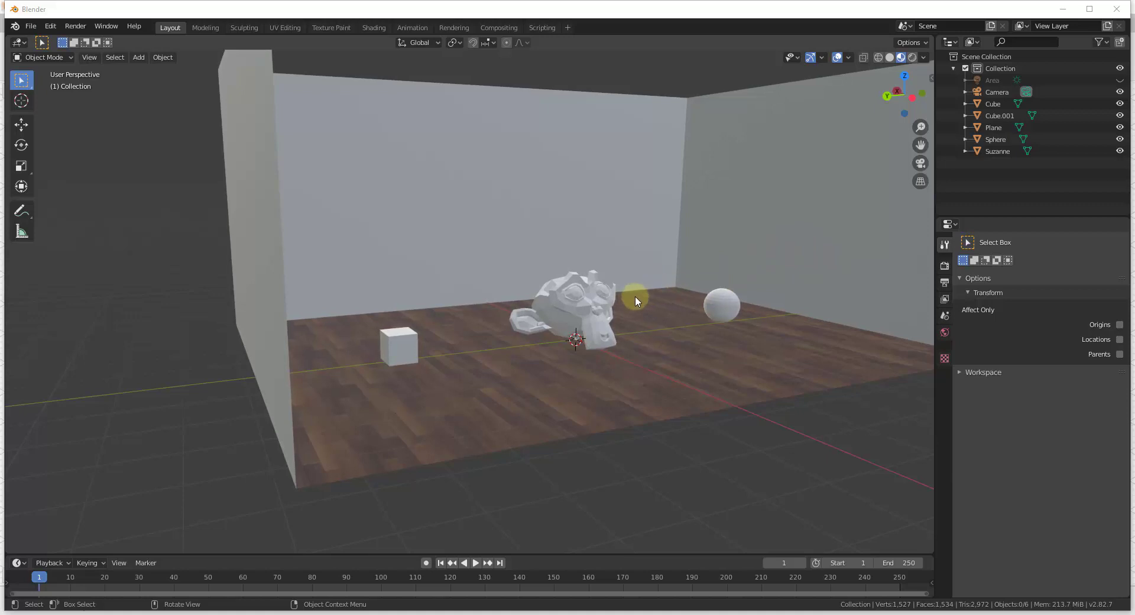
pyautogui.scroll(-3)
pyautogui.scroll(3)
pyautogui.scroll(3)
# Keep orbiting past the sphere and zoom out to frame the whole room.
pyautogui.middleClick(647, 299)
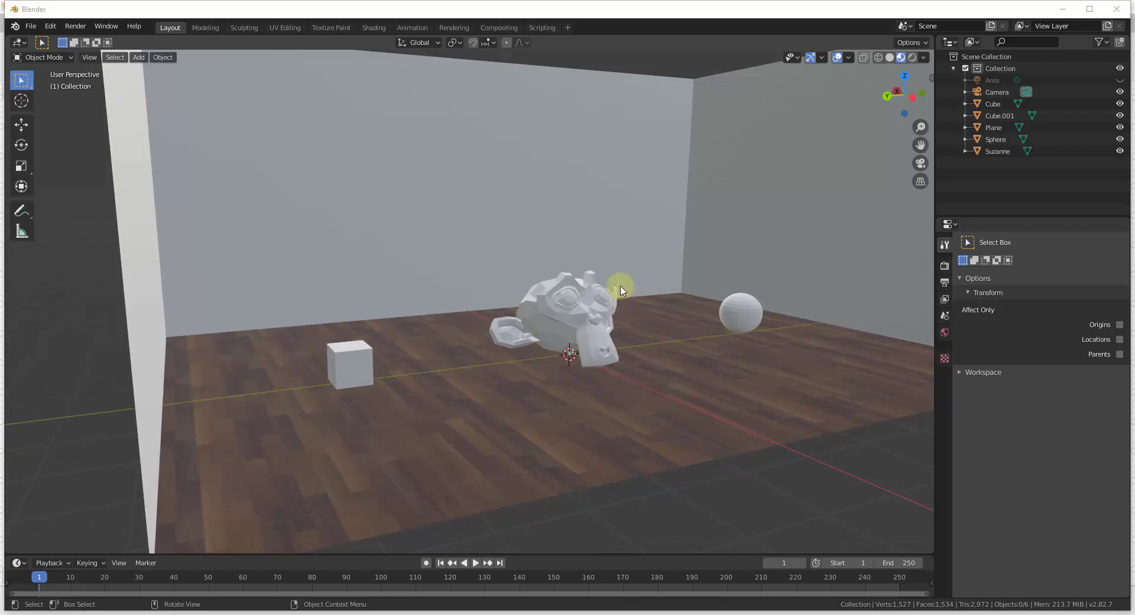
pyautogui.middleClick(616, 283)
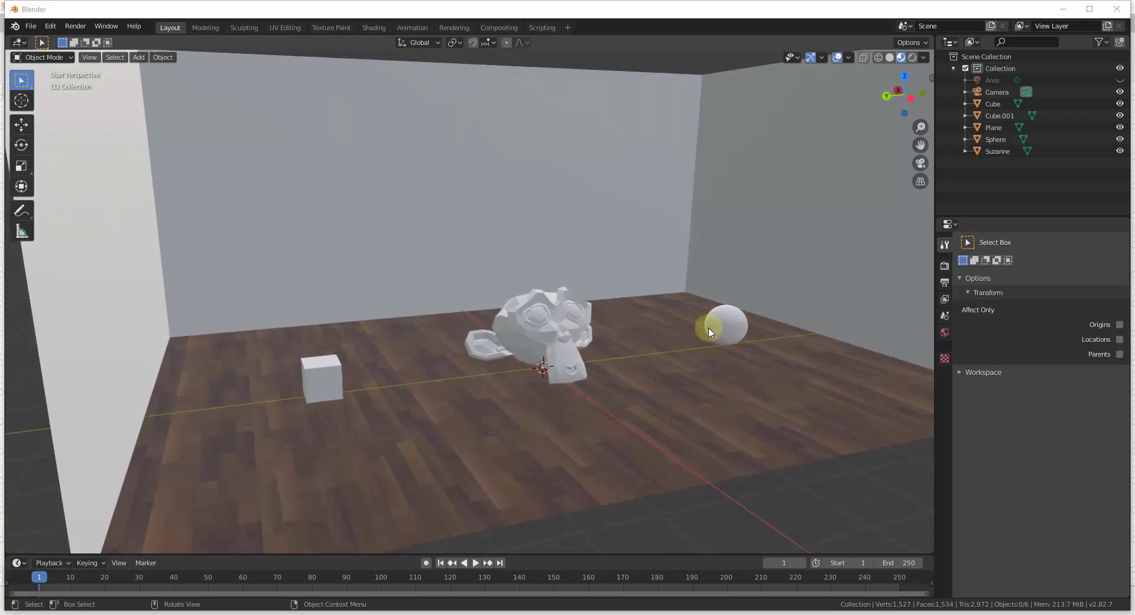
pyautogui.middleClick(646, 338)
pyautogui.scroll(-3)
pyautogui.scroll(3)
pyautogui.middleClick(607, 355)
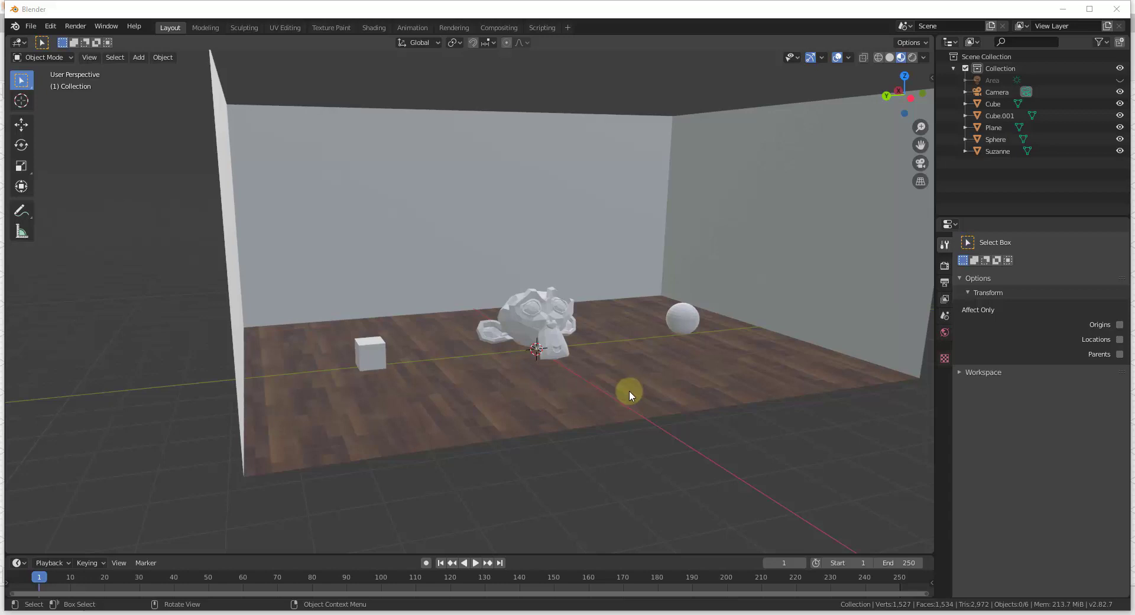
pyautogui.scroll(3)
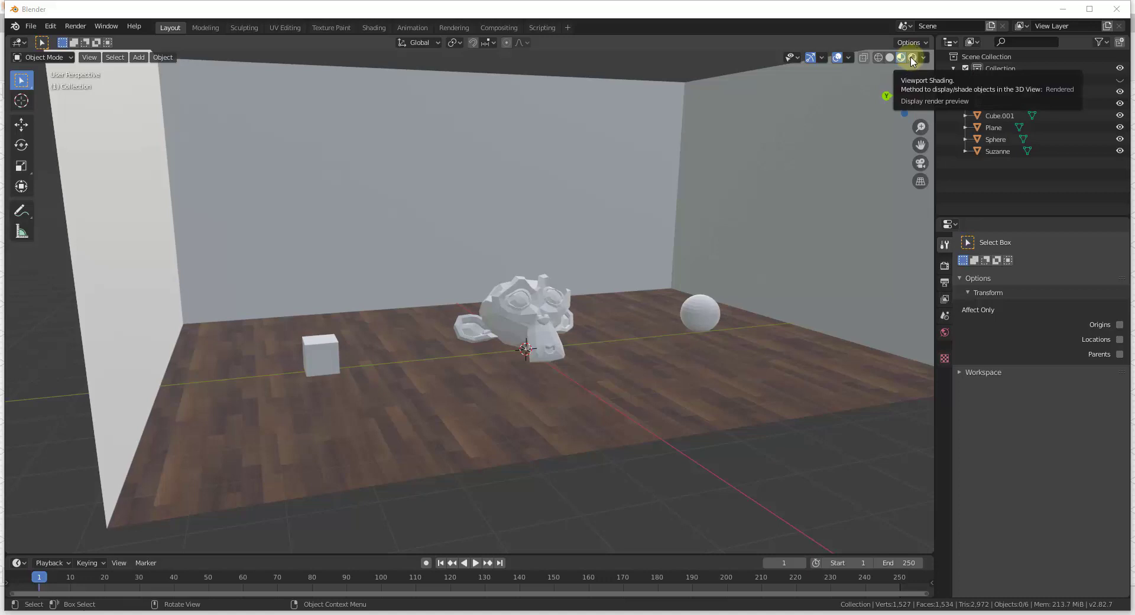
# Show the room as a rendered viewport preview, revealing it is dark and unlit.
pyautogui.click(913, 60)
pyautogui.middleClick(629, 270)
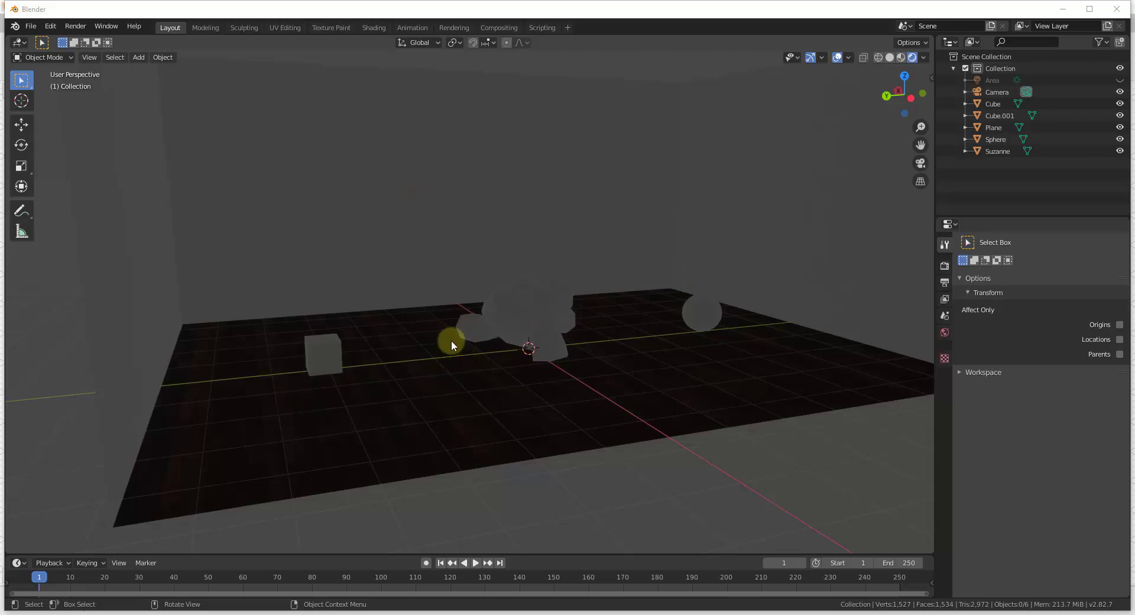
pyautogui.middleClick(489, 335)
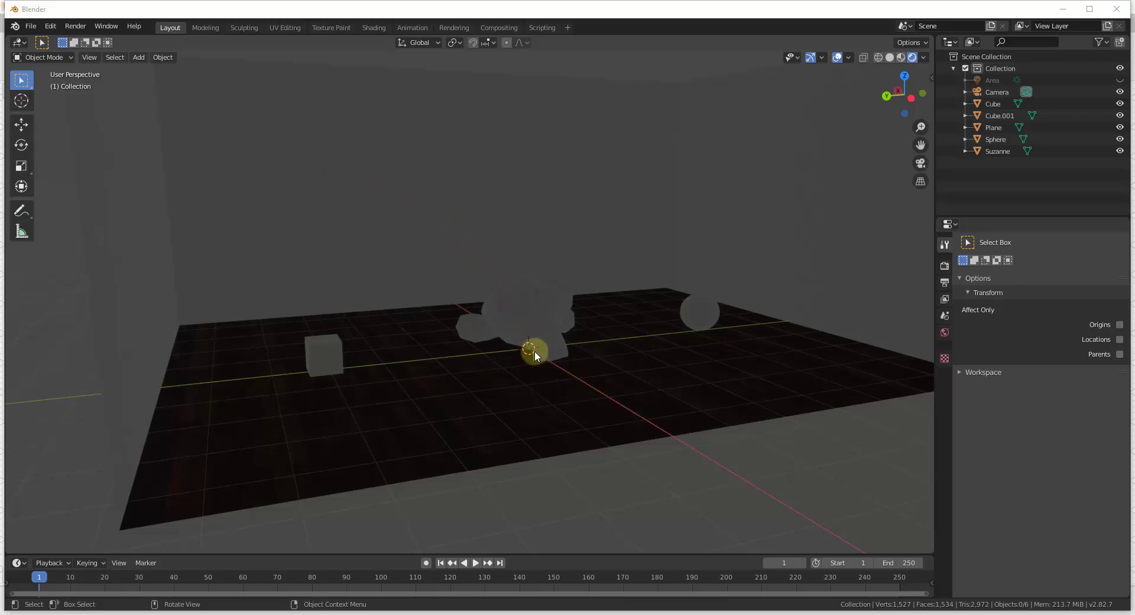
# Add a point light and raise it off the floor to sit above the cube.
pyautogui.press('shift+a')
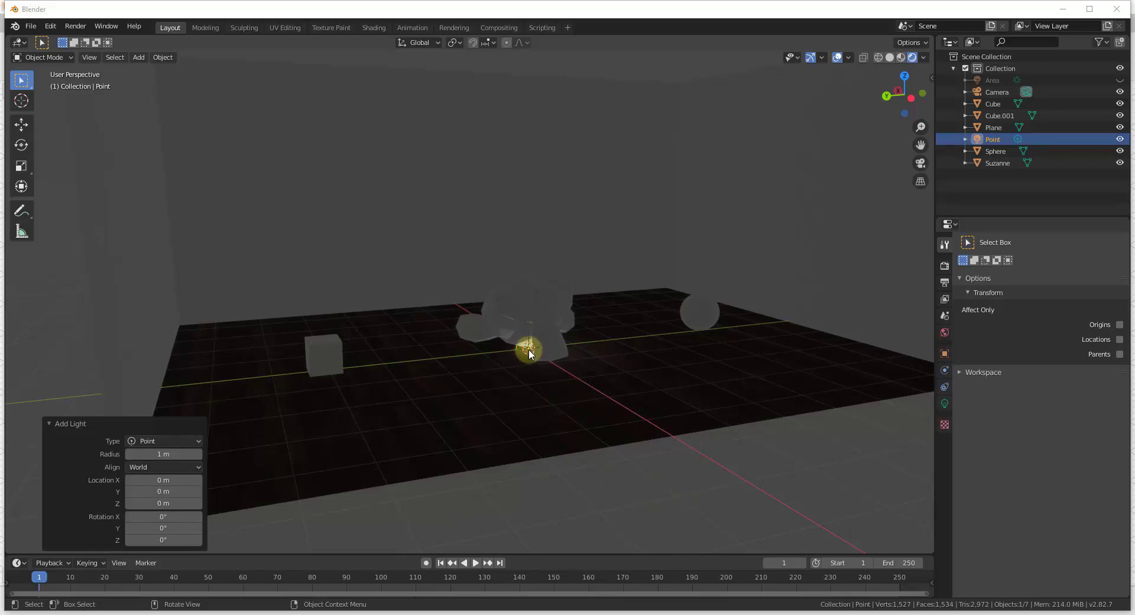
pyautogui.press('g')
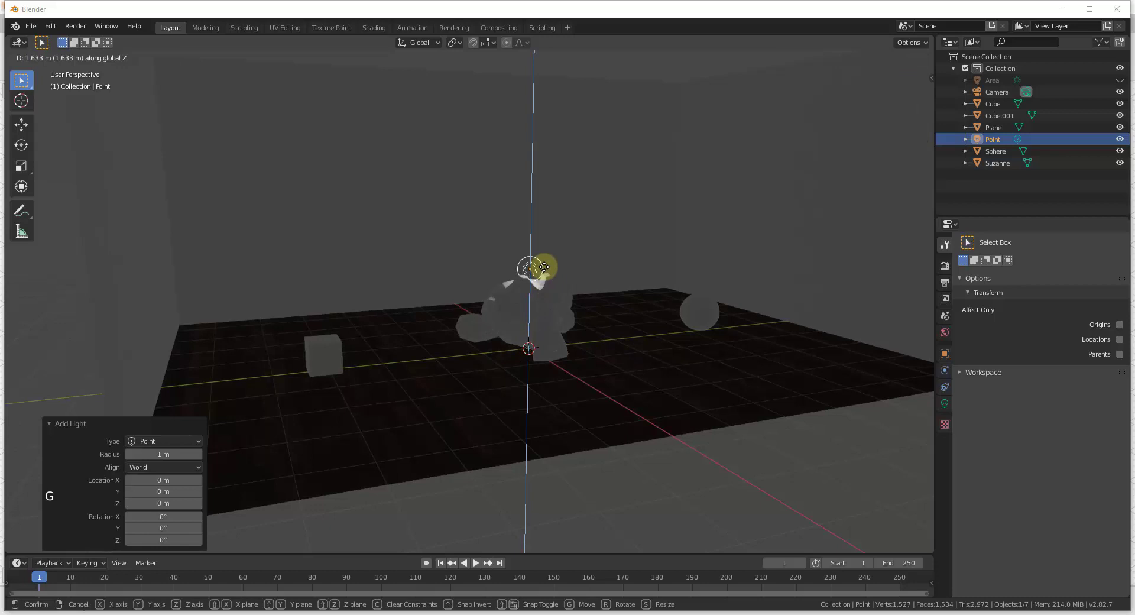
pyautogui.press('g')
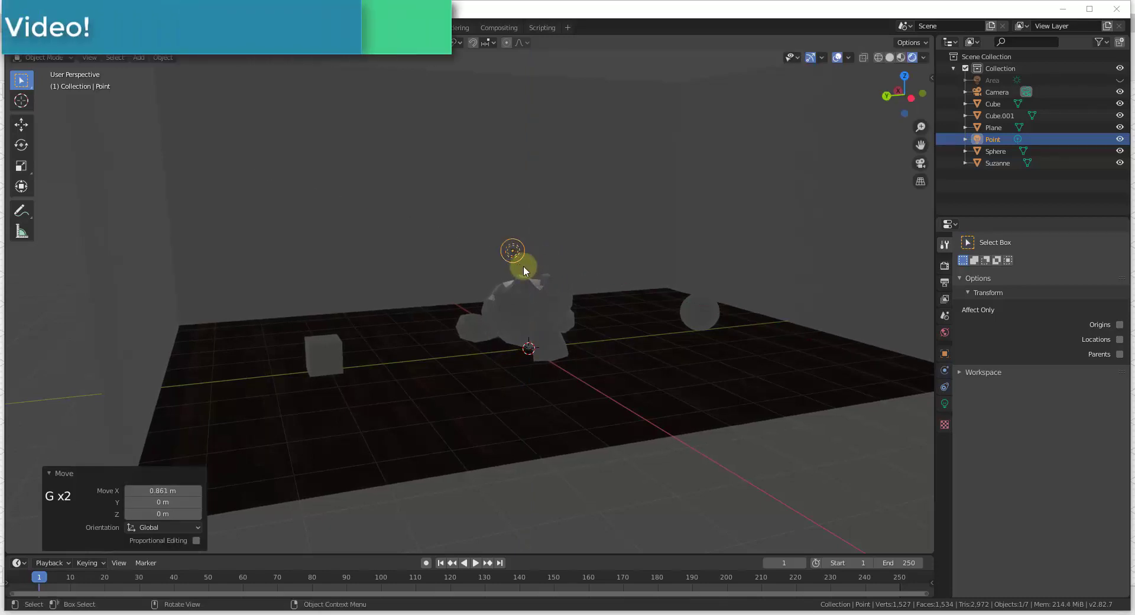
pyautogui.press('g')
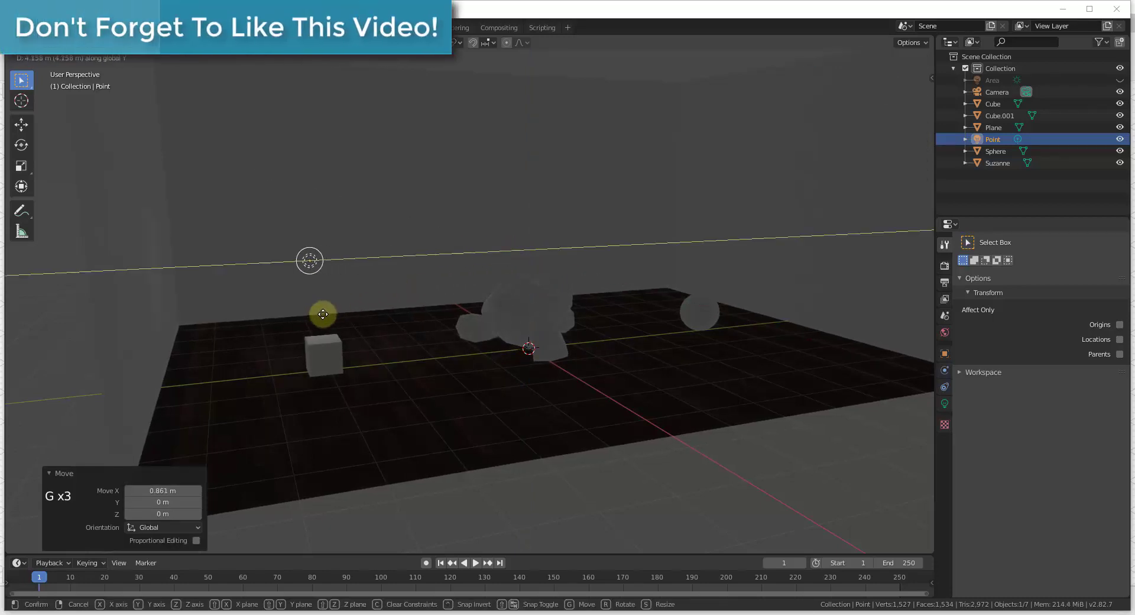
pyautogui.scroll(3)
pyautogui.middleClick(368, 276)
pyautogui.press('g')
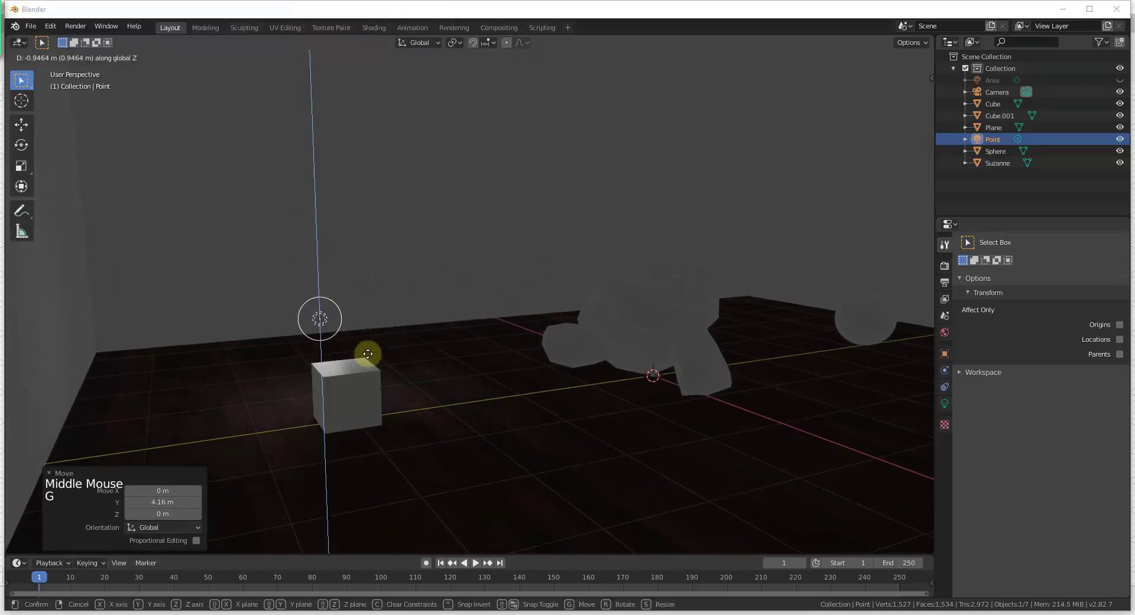
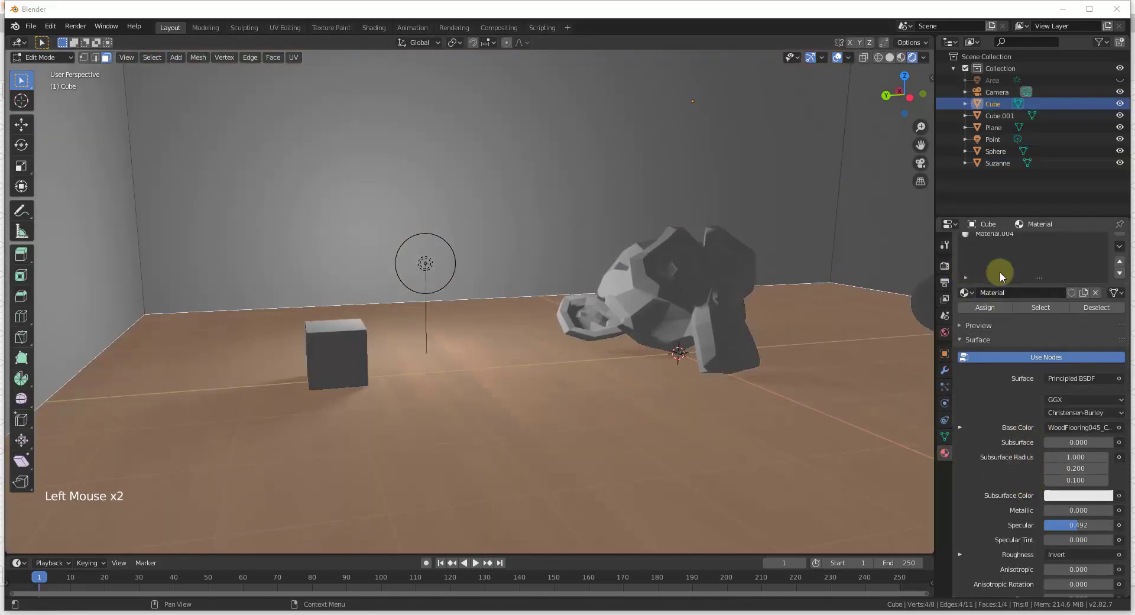
# Create new material Material.004, assign it to the cube, and show the scene's render settings.
pyautogui.scroll(3)
pyautogui.click(987, 258)
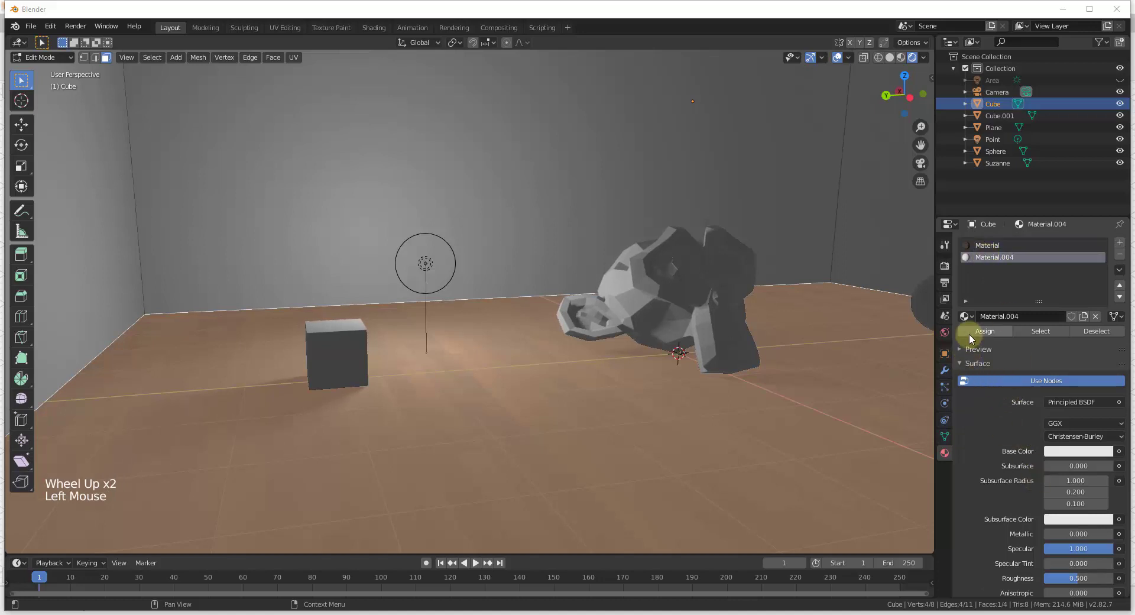
pyautogui.click(977, 334)
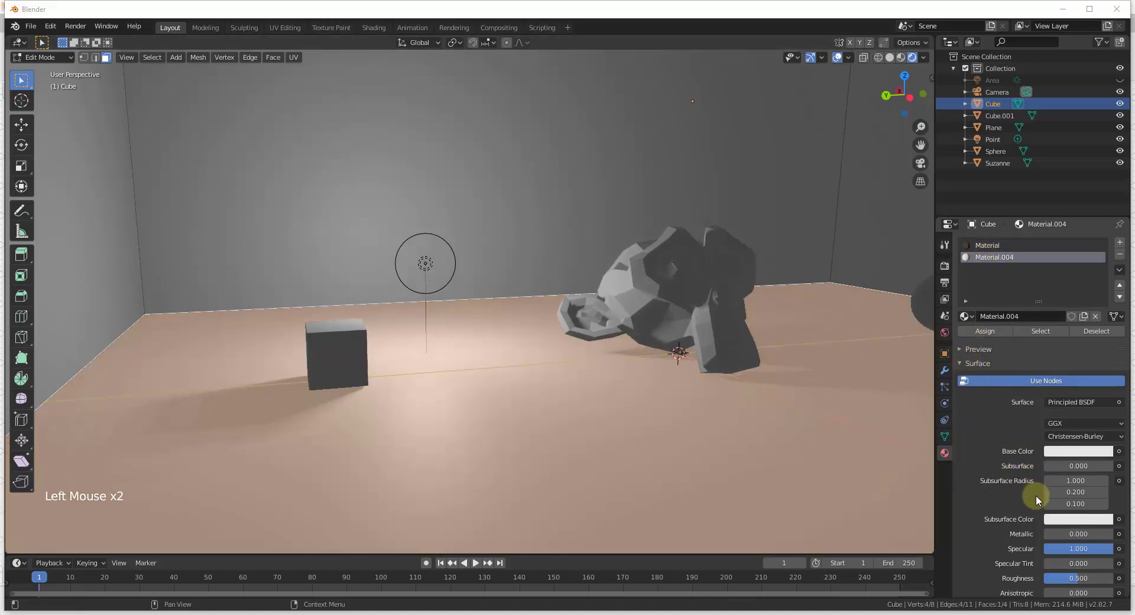
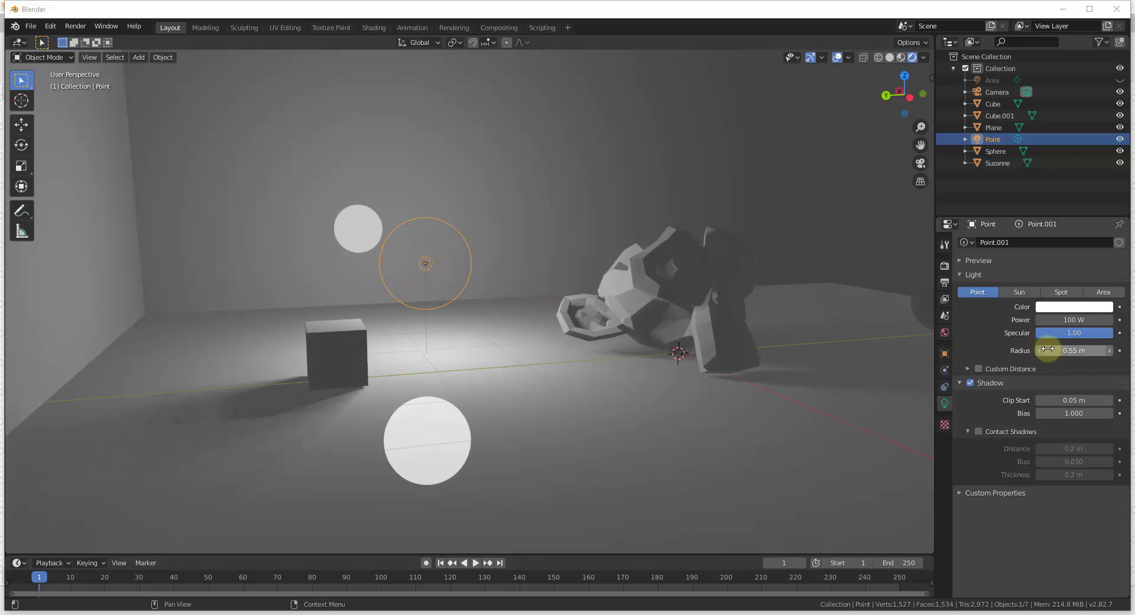
pyautogui.click(945, 264)
# Set the point light's radius to 0.25 m and nudge it along the X axis.
pyautogui.click(1069, 239)
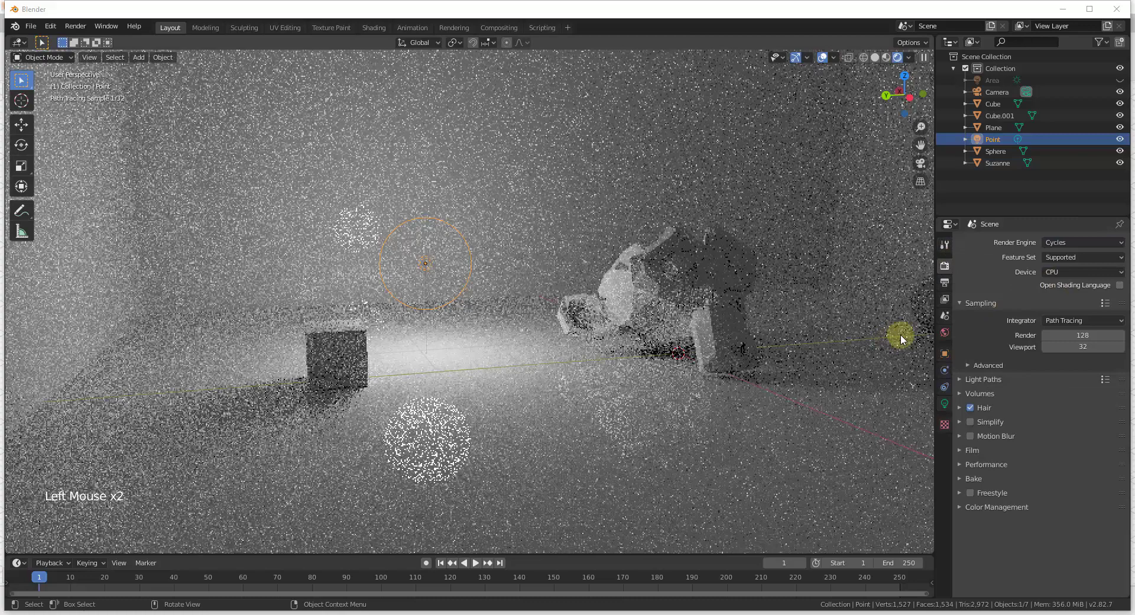
pyautogui.click(945, 407)
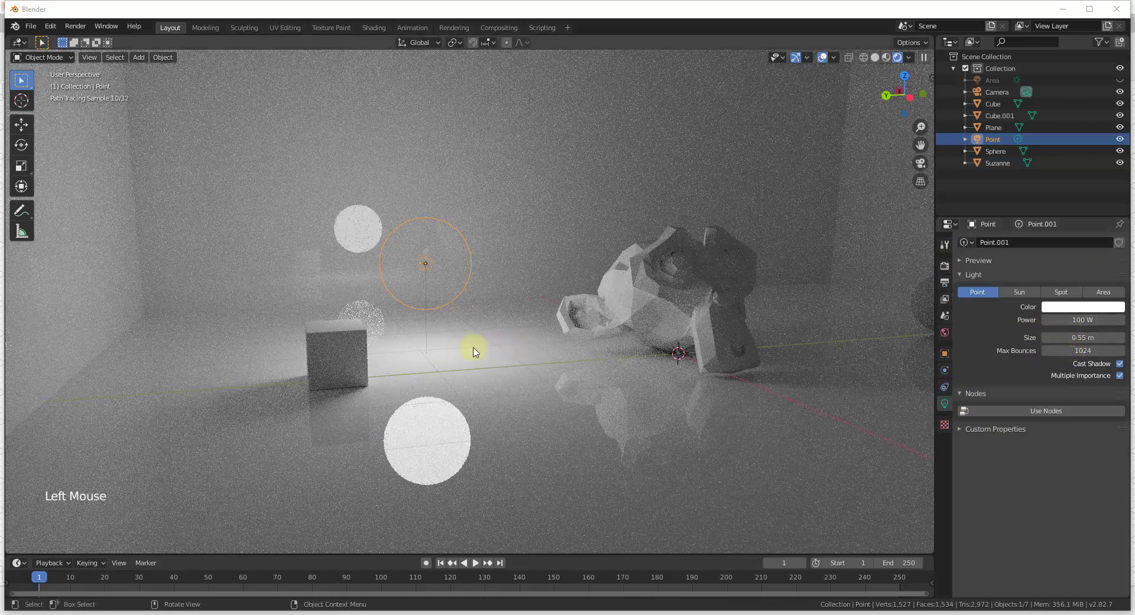
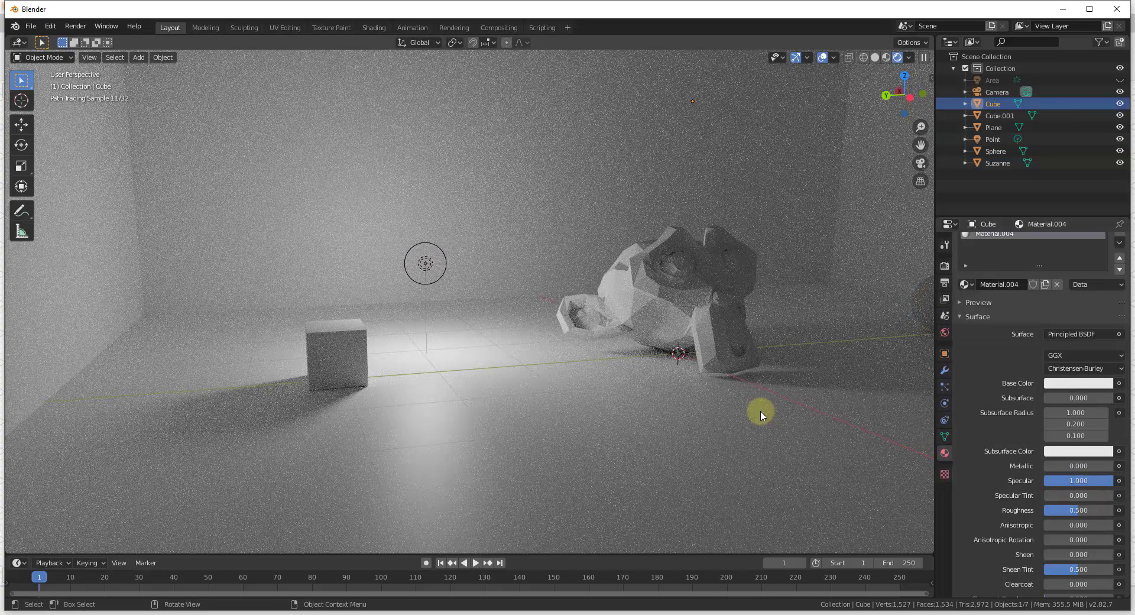
pyautogui.click(428, 268)
pyautogui.press('g')
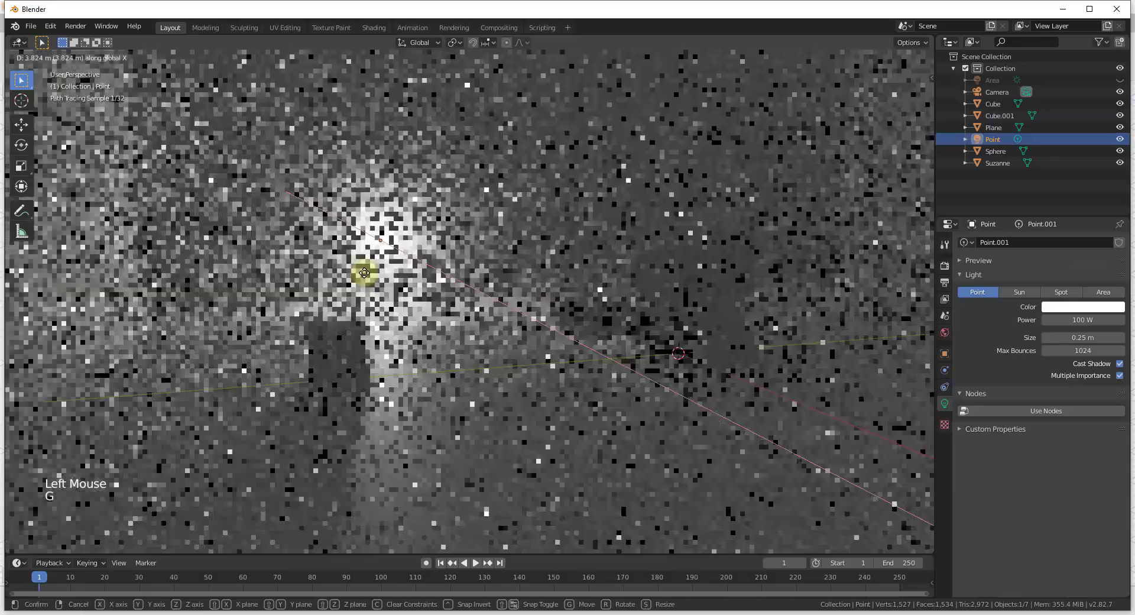
pyautogui.click(945, 252)
pyautogui.click(945, 268)
# Switch the render engine to Eevee.
pyautogui.click(1081, 244)
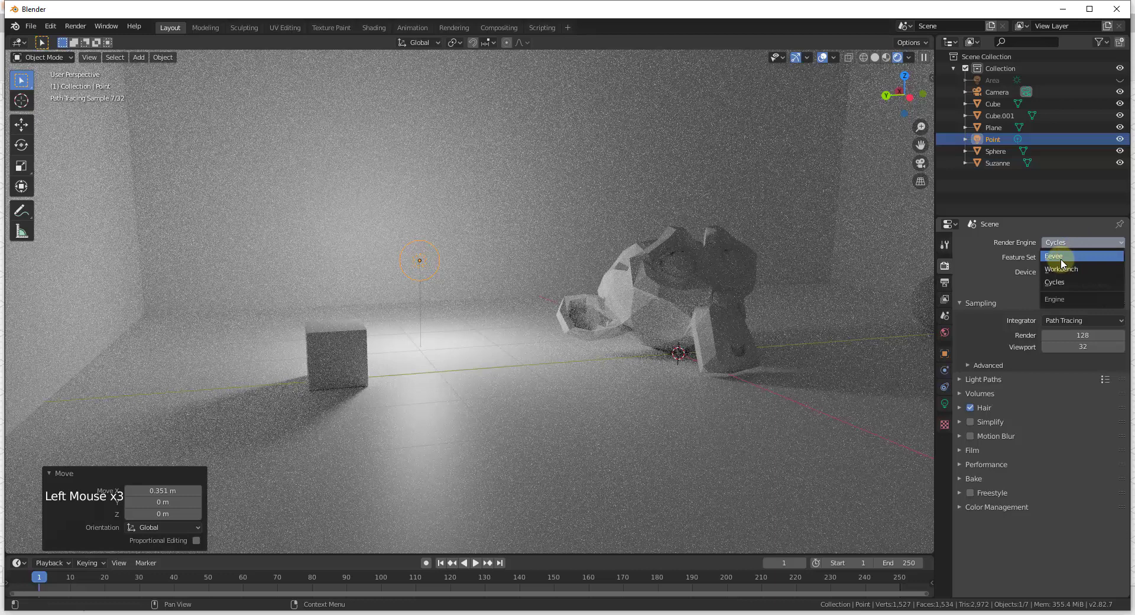
pyautogui.press('g')
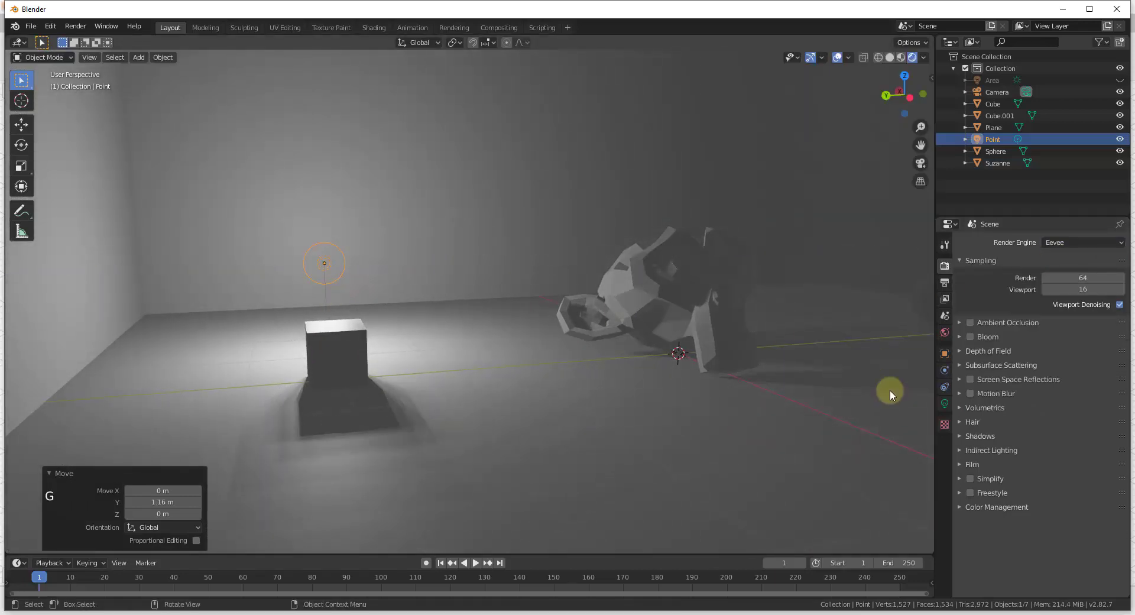
pyautogui.click(941, 401)
# Toggle the point light's Shadow off and back on so the cube casts a shadow on the floor.
pyautogui.click(975, 381)
pyautogui.click(972, 381)
pyautogui.click(971, 381)
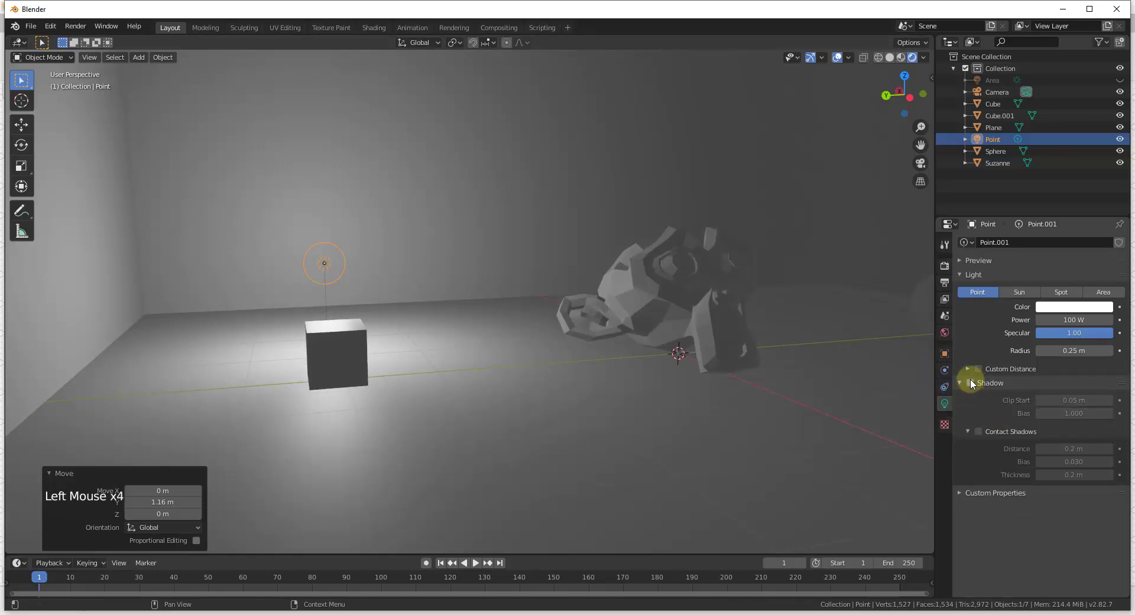
pyautogui.click(973, 380)
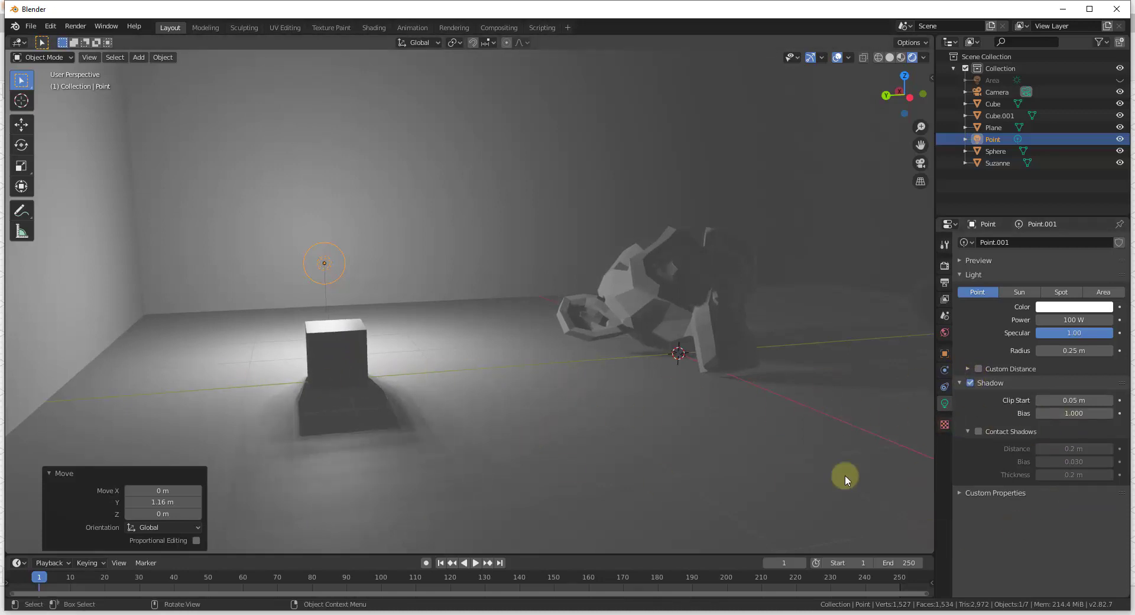
pyautogui.middleClick(734, 312)
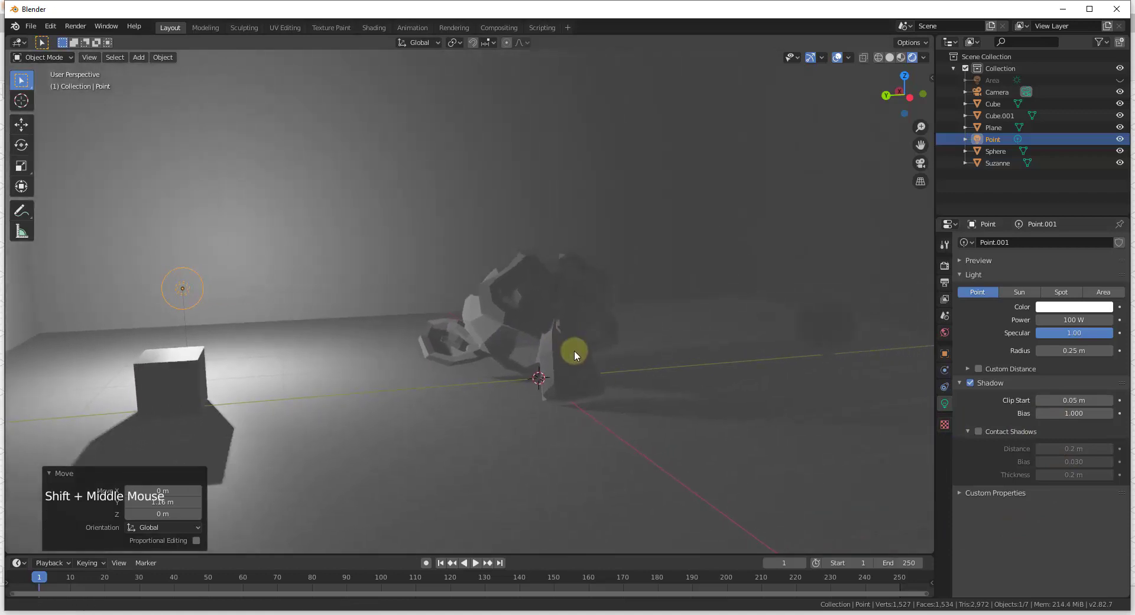
pyautogui.middleClick(618, 377)
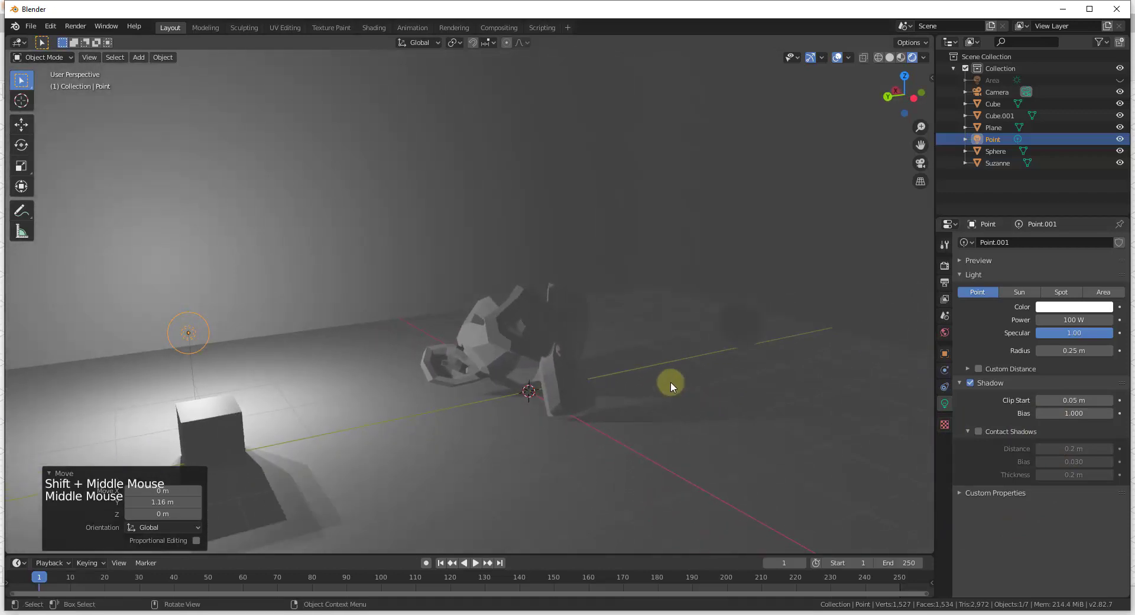
# Add a spot light and start moving it above the monkey head.
pyautogui.press('shift+a')
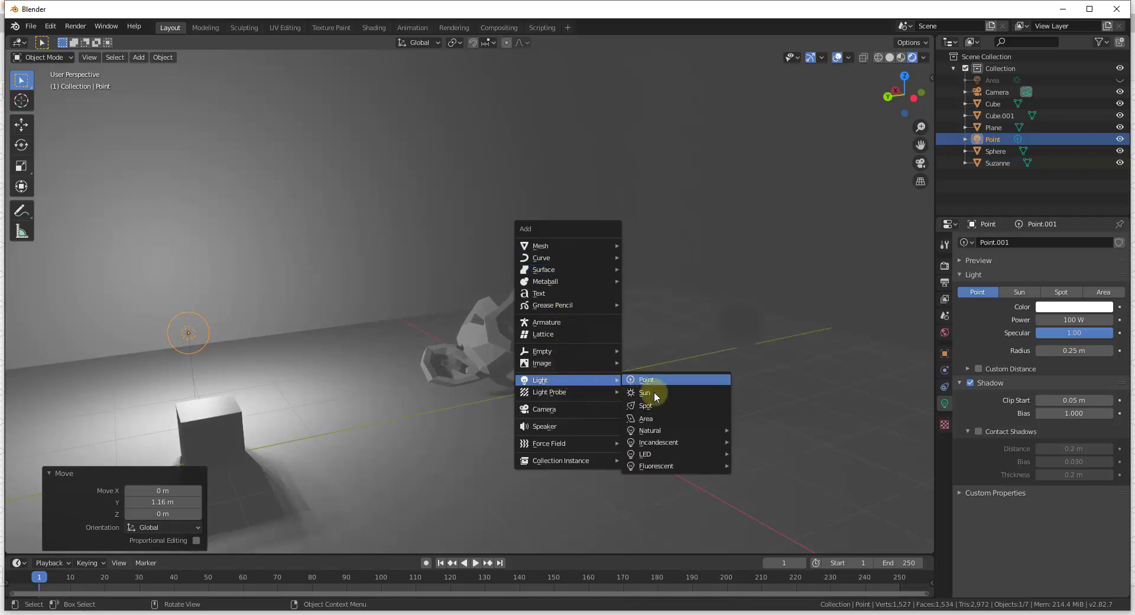
pyautogui.press('g')
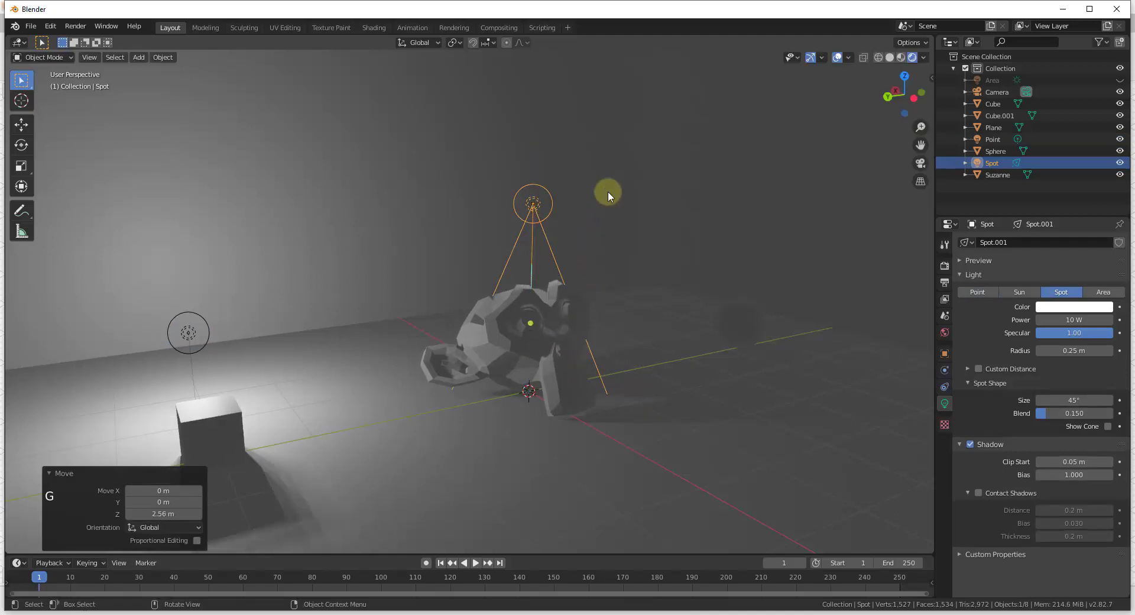
pyautogui.press('g')
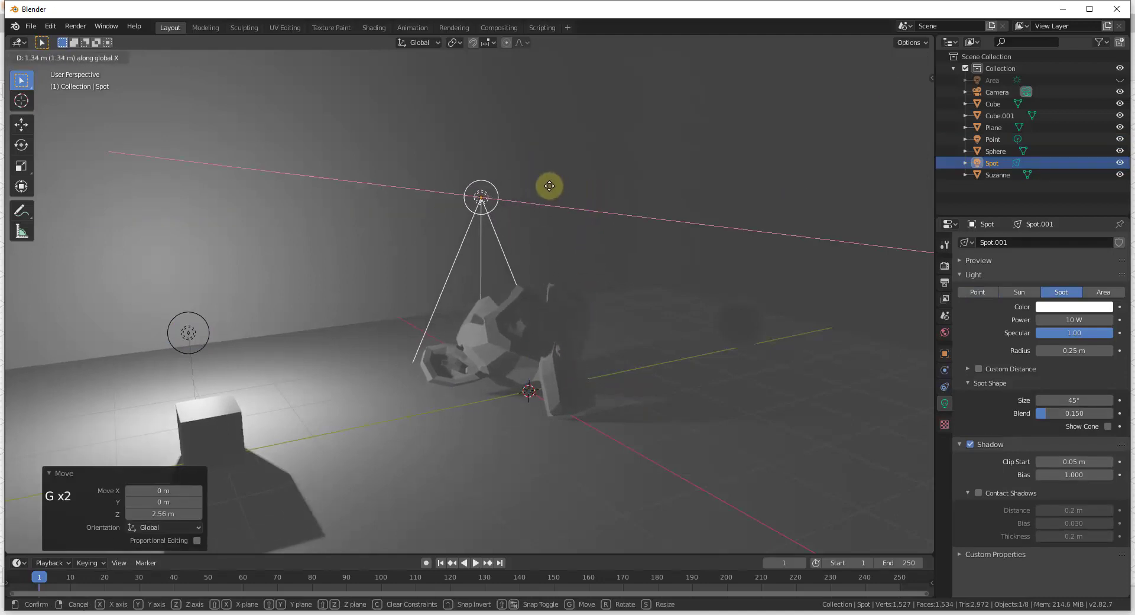
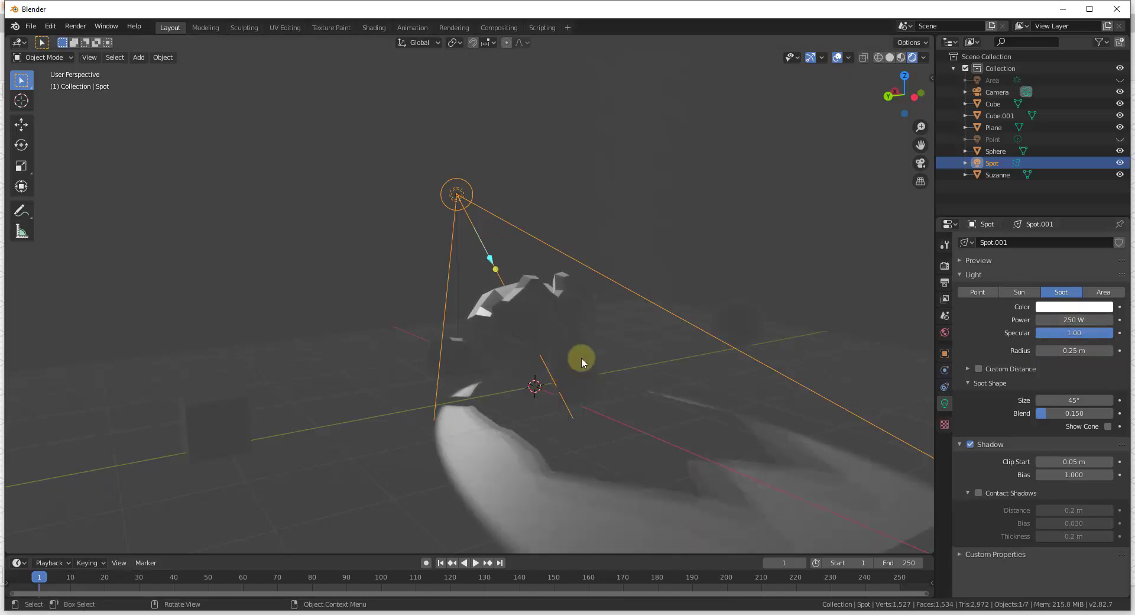
# Orbit and zoom to frame the spot light and the sphere it shines on.
pyautogui.middleClick(617, 377)
pyautogui.scroll(3)
pyautogui.middleClick(558, 356)
pyautogui.middleClick(674, 339)
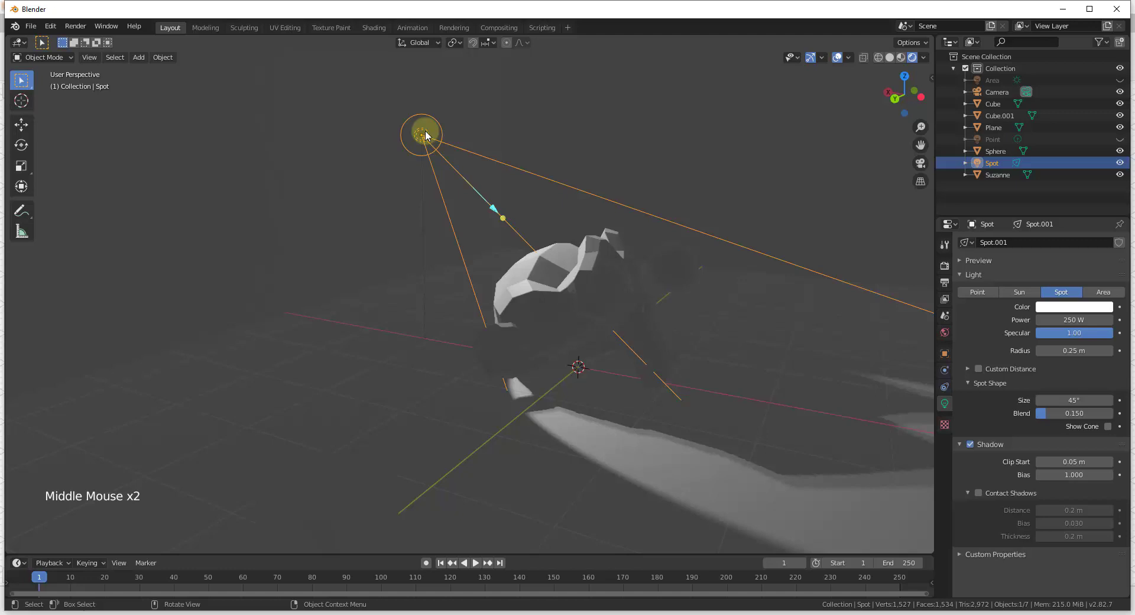
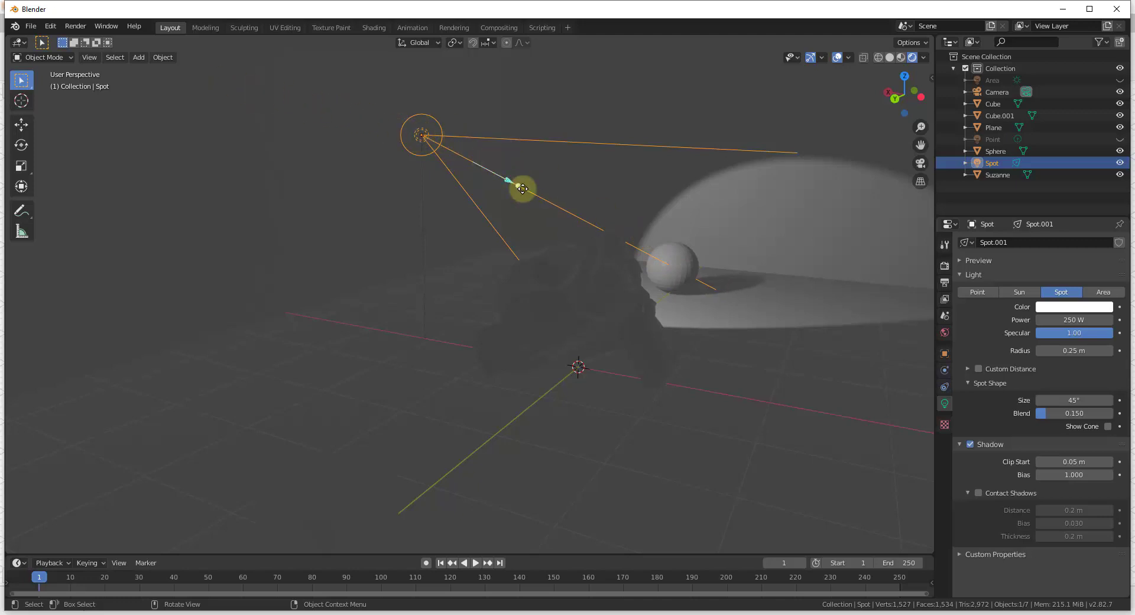
pyautogui.scroll(-3)
pyautogui.middleClick(649, 268)
pyautogui.scroll(-3)
pyautogui.middleClick(531, 276)
pyautogui.scroll(3)
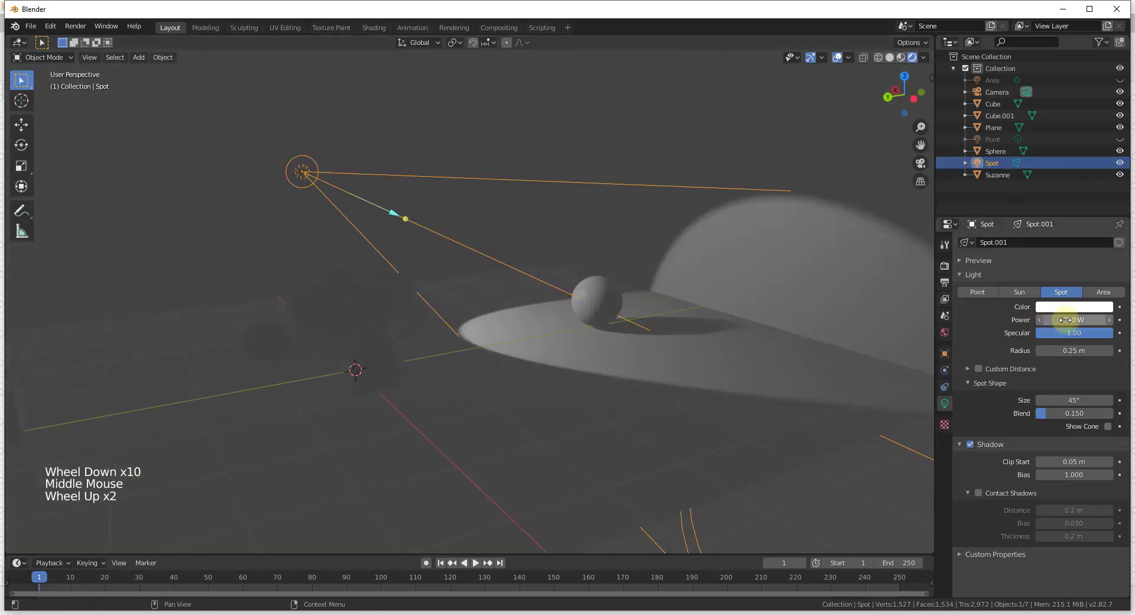